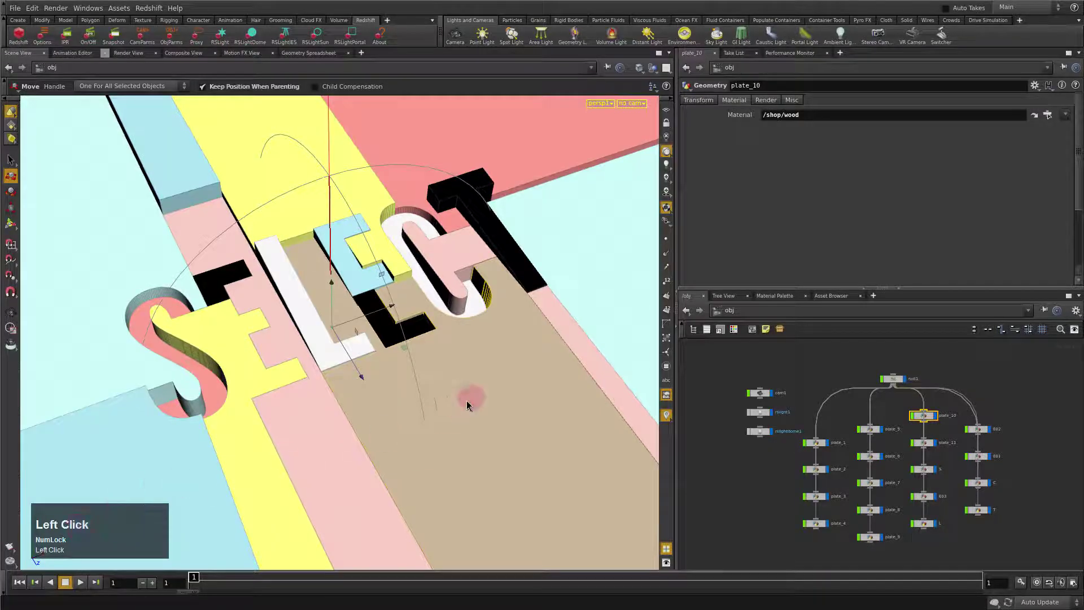
Step: Orbit around the SELECT letters and dolly in close on the curved S letter
drag(382, 445, 411, 439)
drag(412, 438, 396, 471)
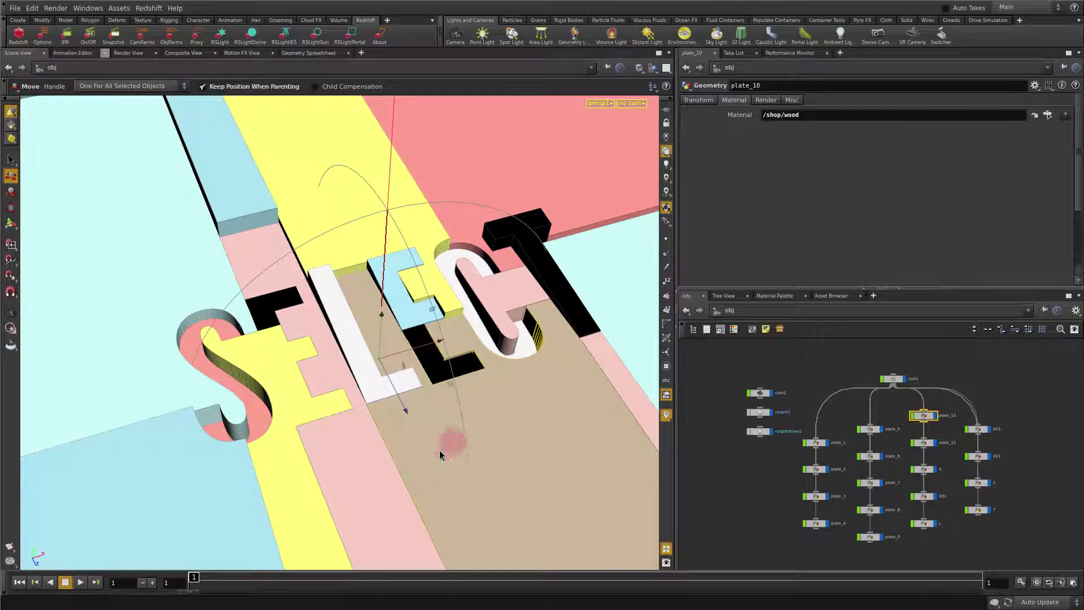
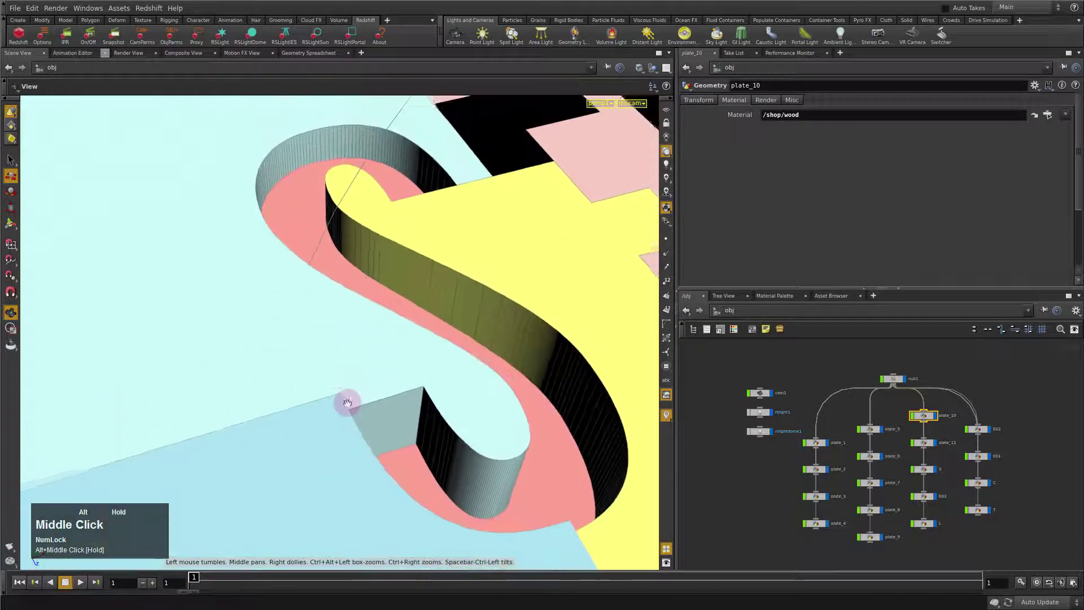
Step: Leave Spacebar navigation, refocus the view, and pan across the coloured plates toward plate_7
key(space)
key(z)
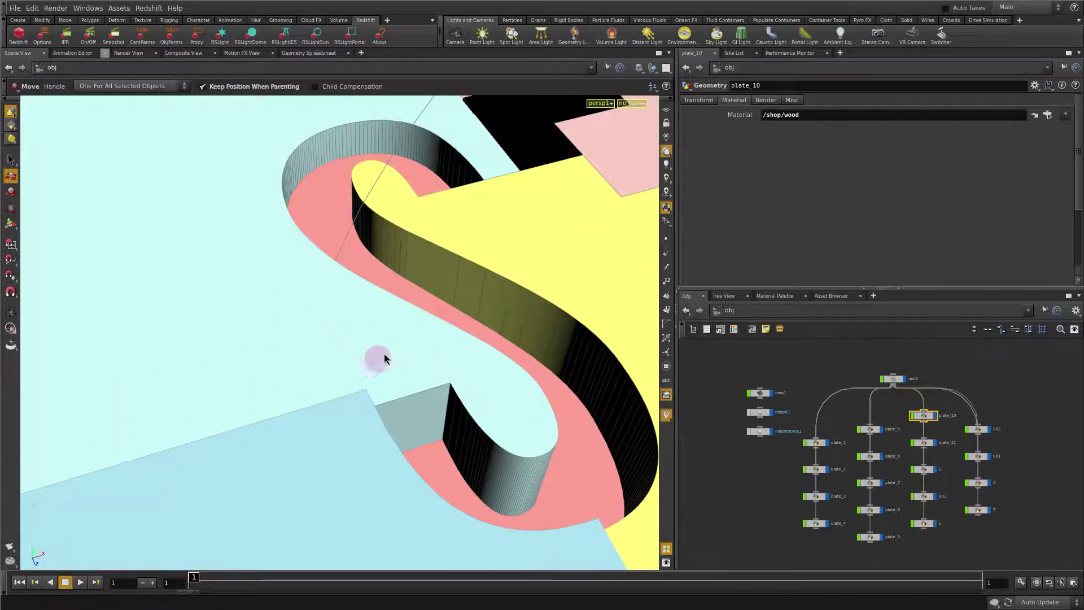
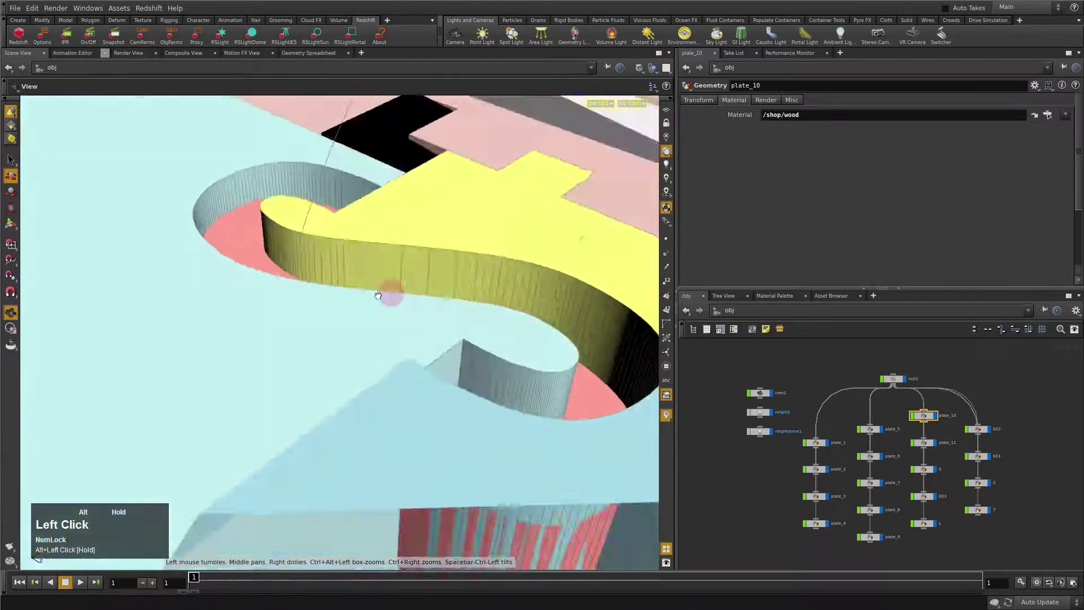
middle_click(376, 276)
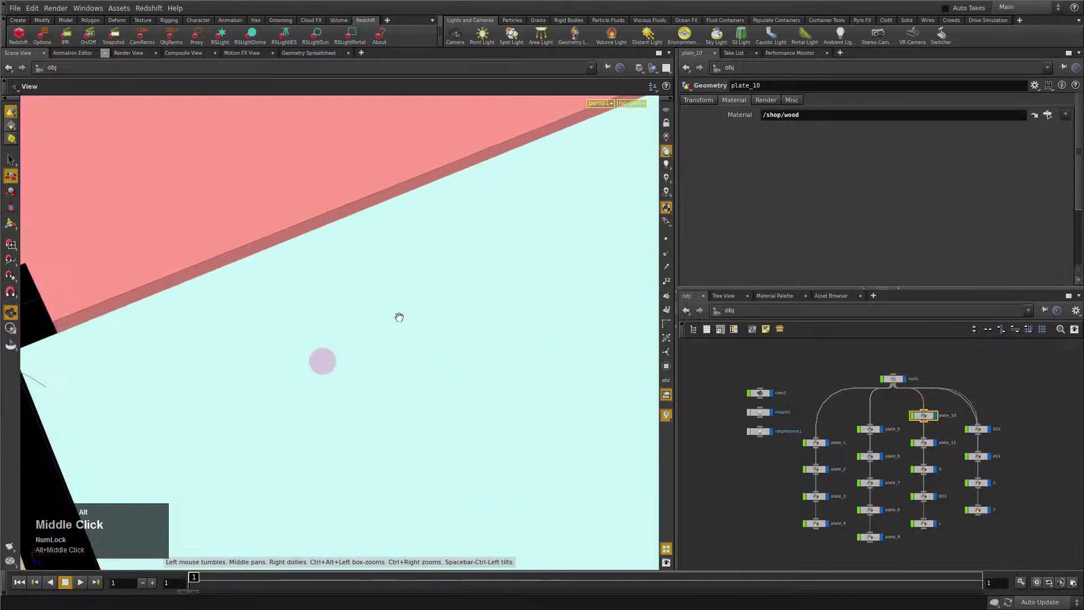
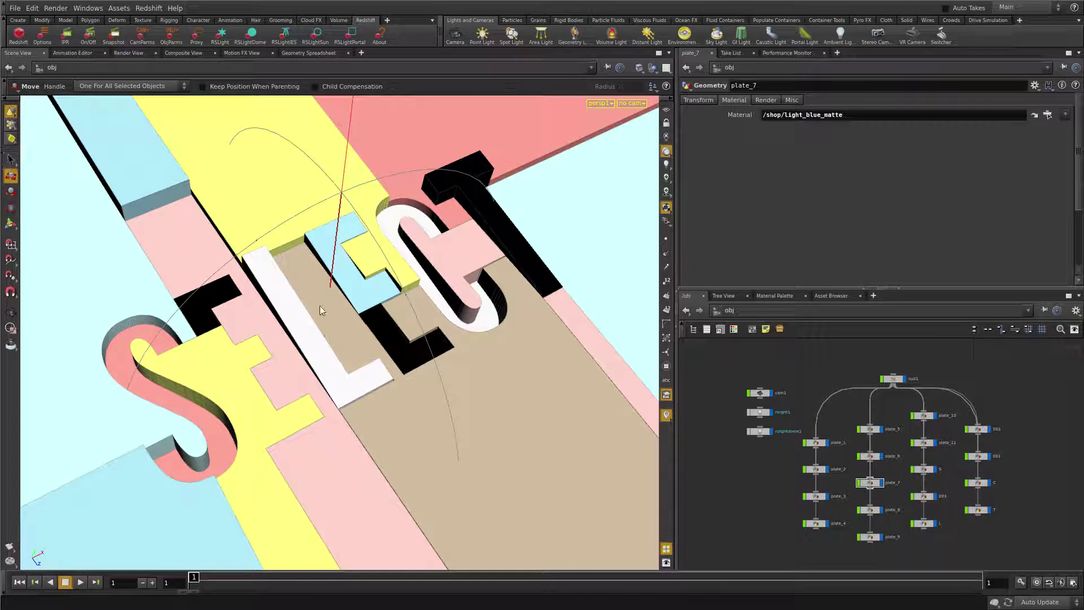
Step: In Object Select Mode, pick plate_5 and then the wood plate_10 beneath the letters
key(s)
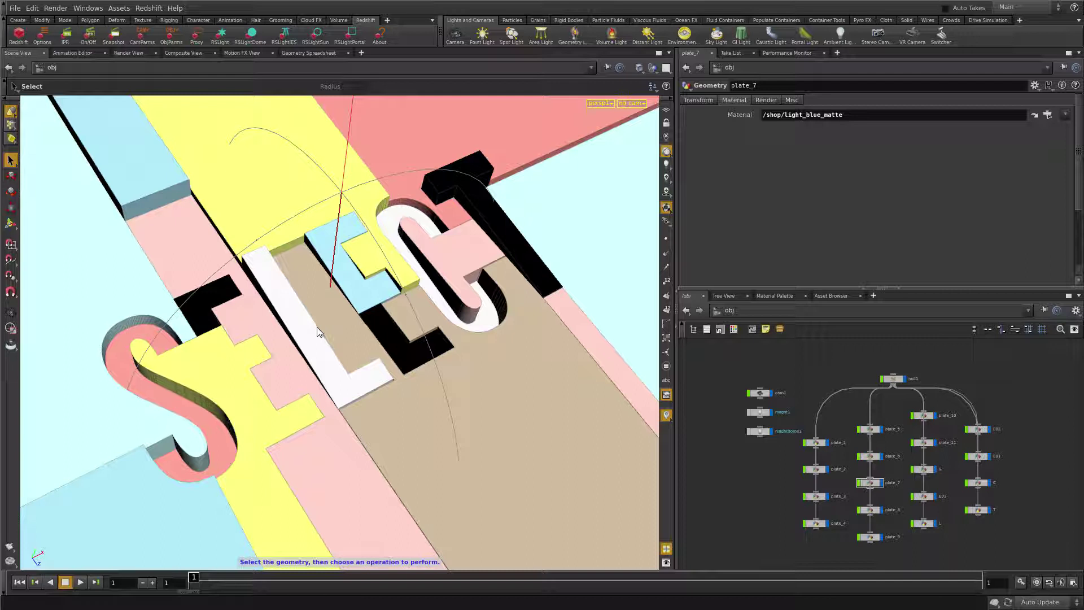
key(1)
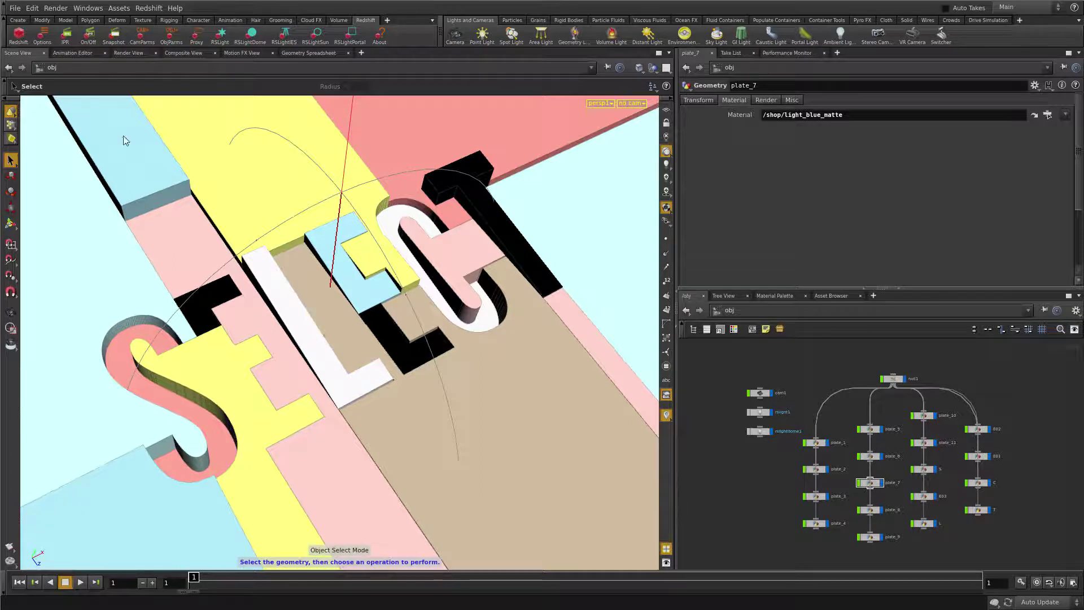
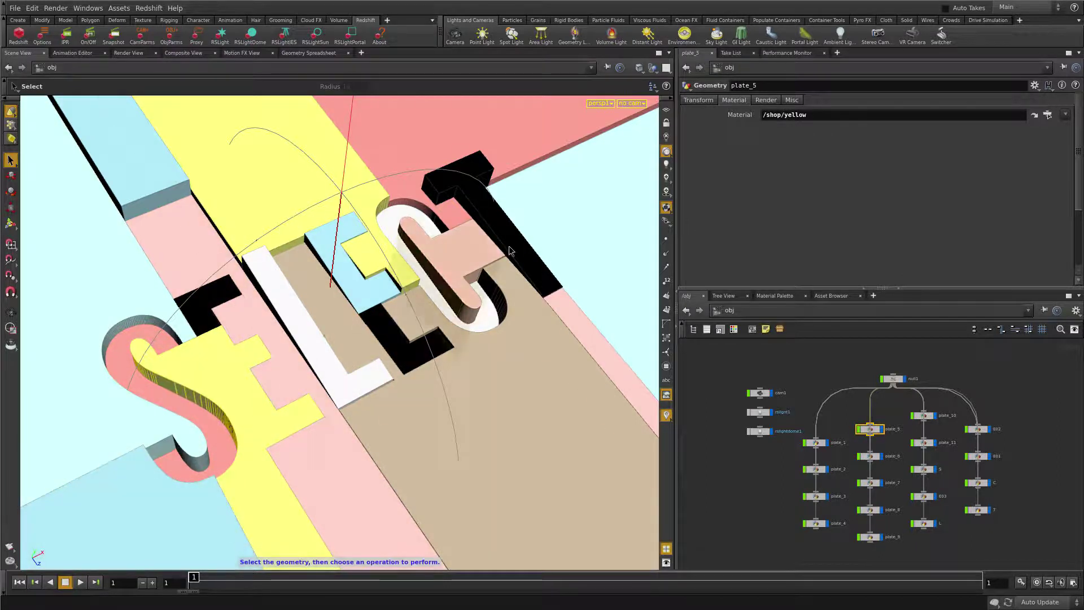
click(385, 411)
click(401, 413)
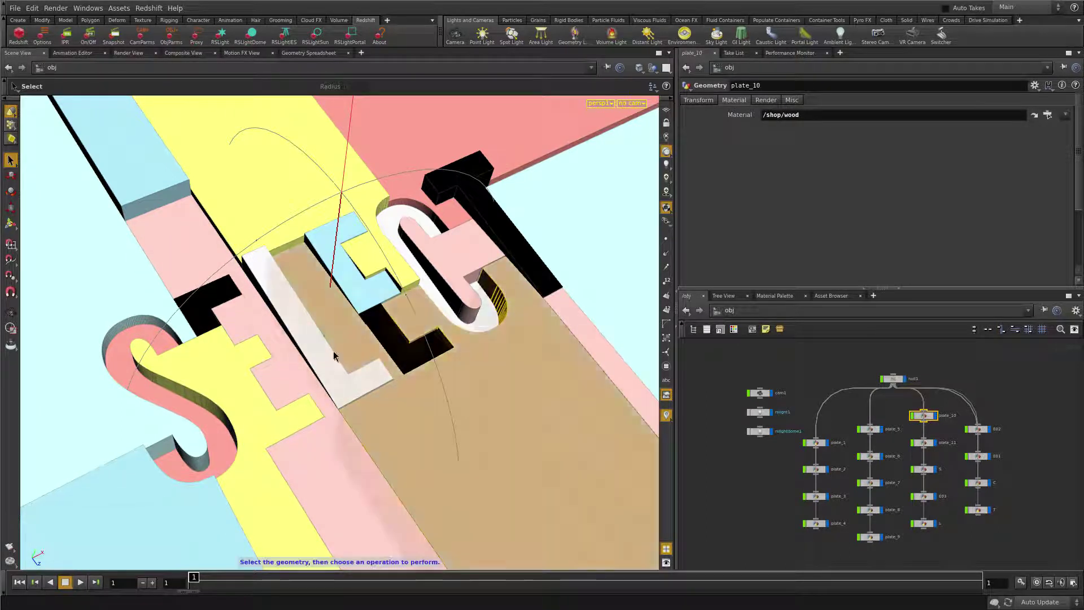
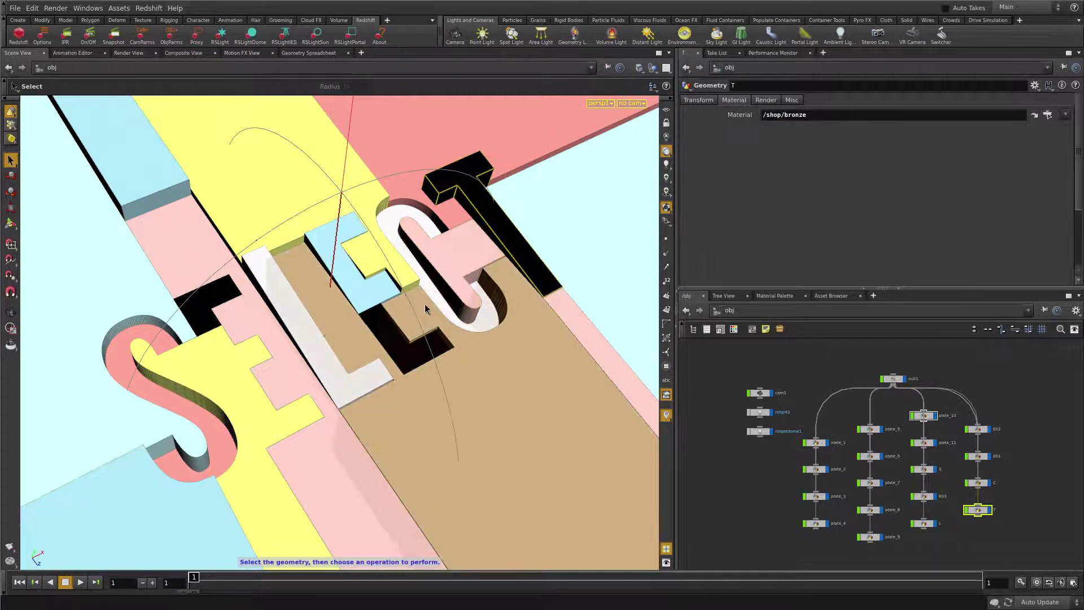
Step: Dive inside the T letter's geometry for a close look, then jump back up to /obj
key(2)
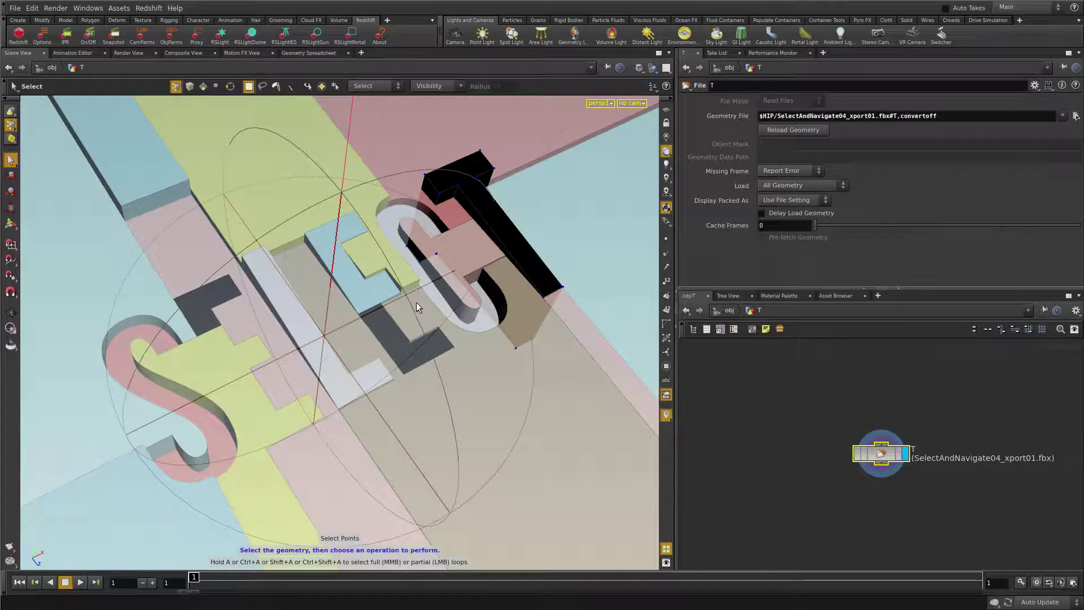
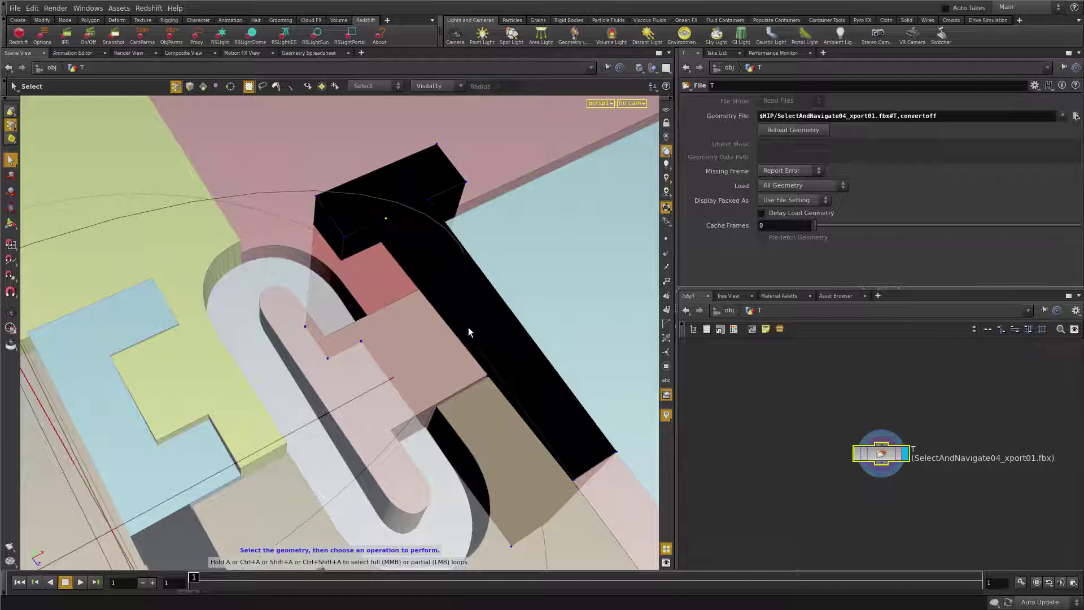
key(1)
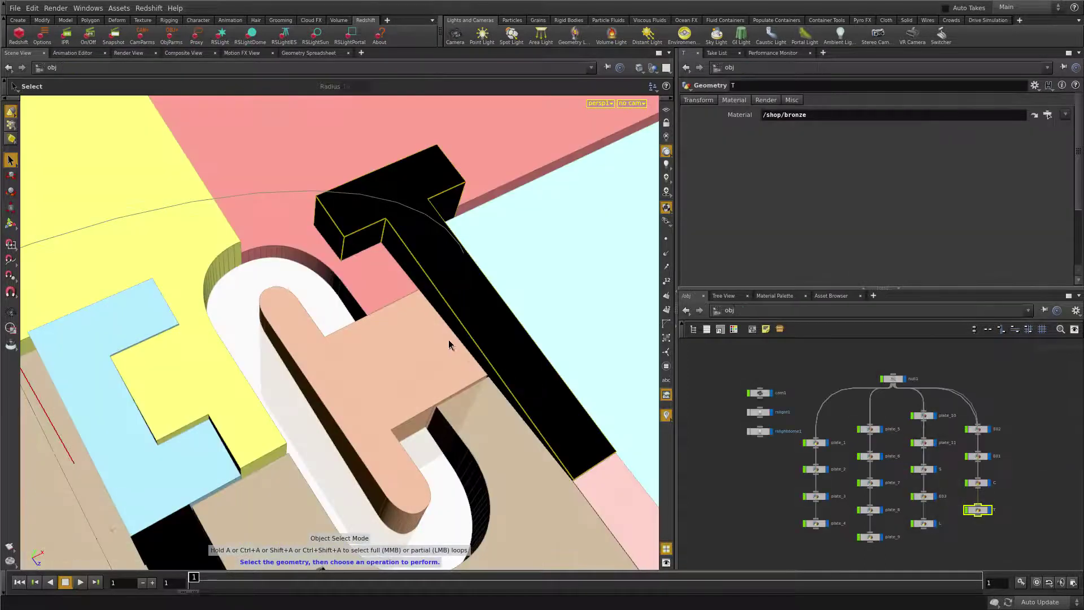